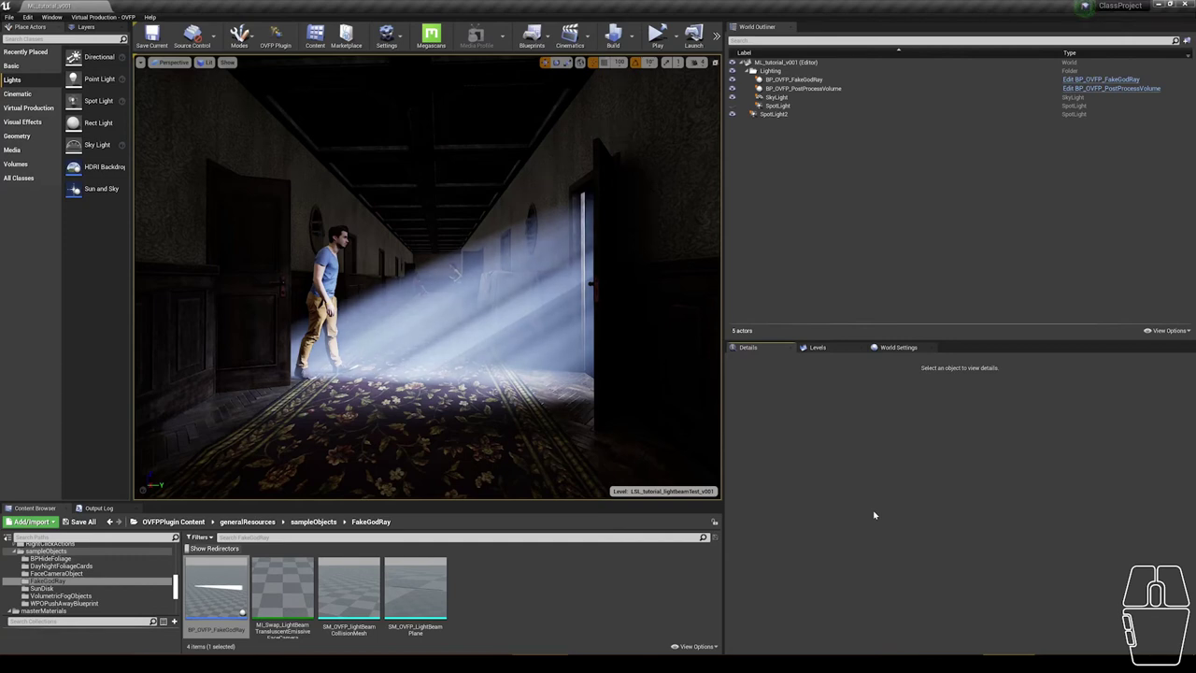
Step: Link the god ray to SpotLight and load the beam's angle and position from it
left_click(820, 134)
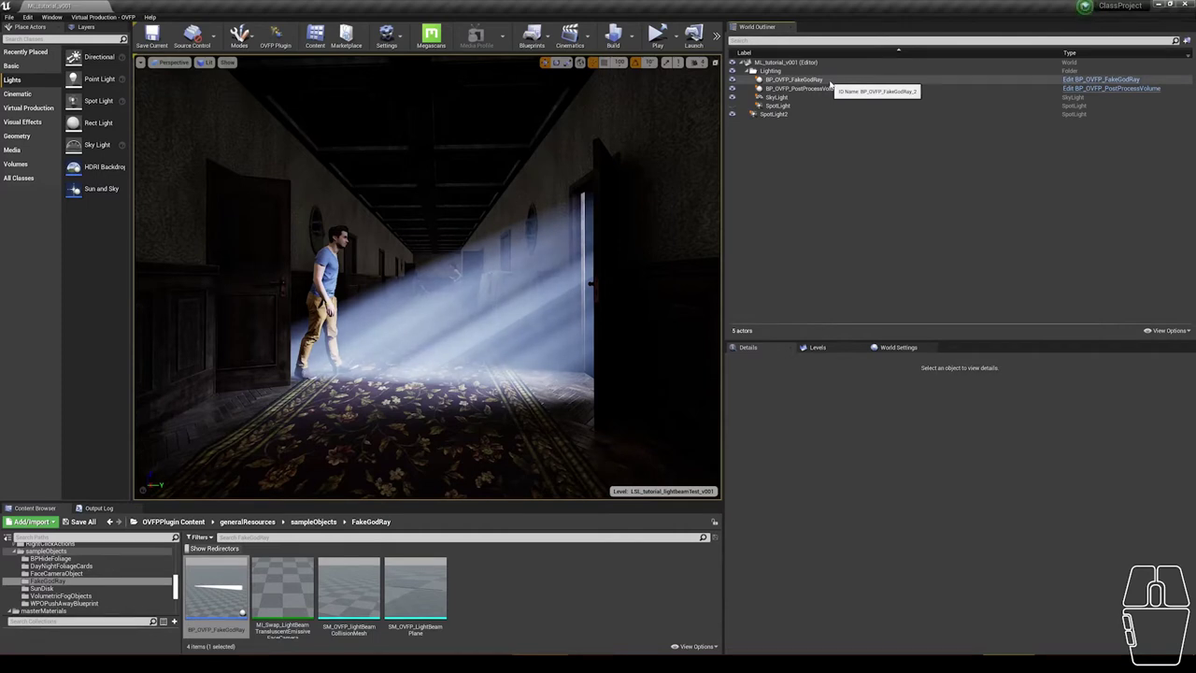
left_click(894, 166)
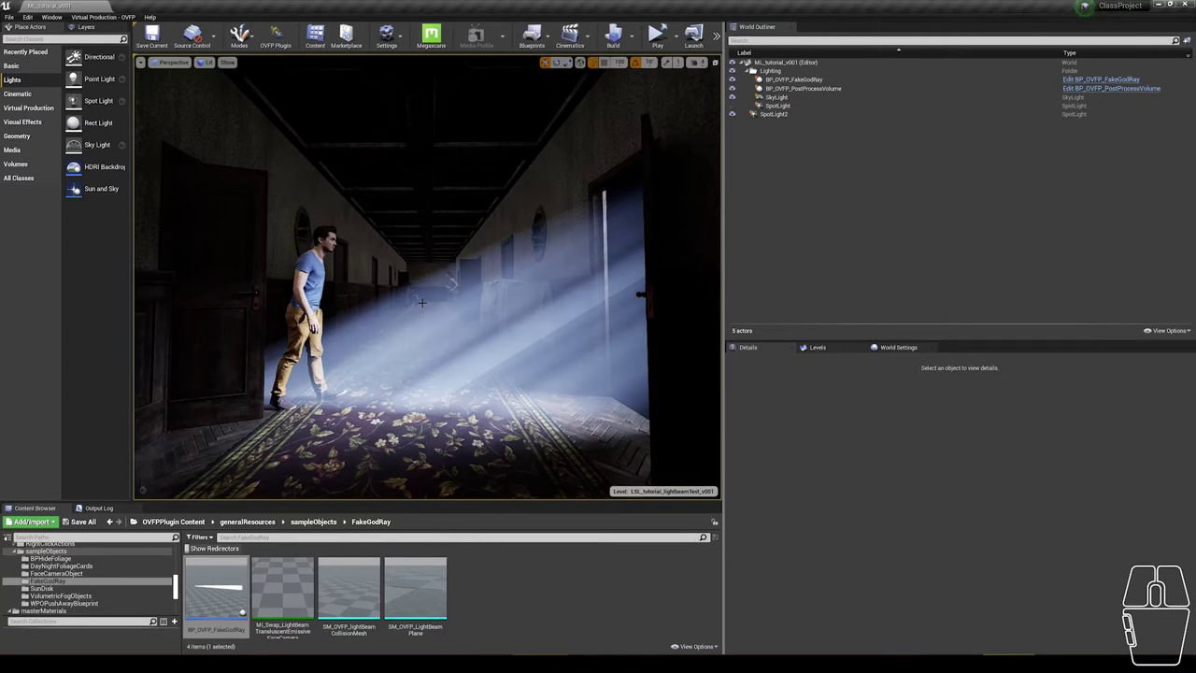
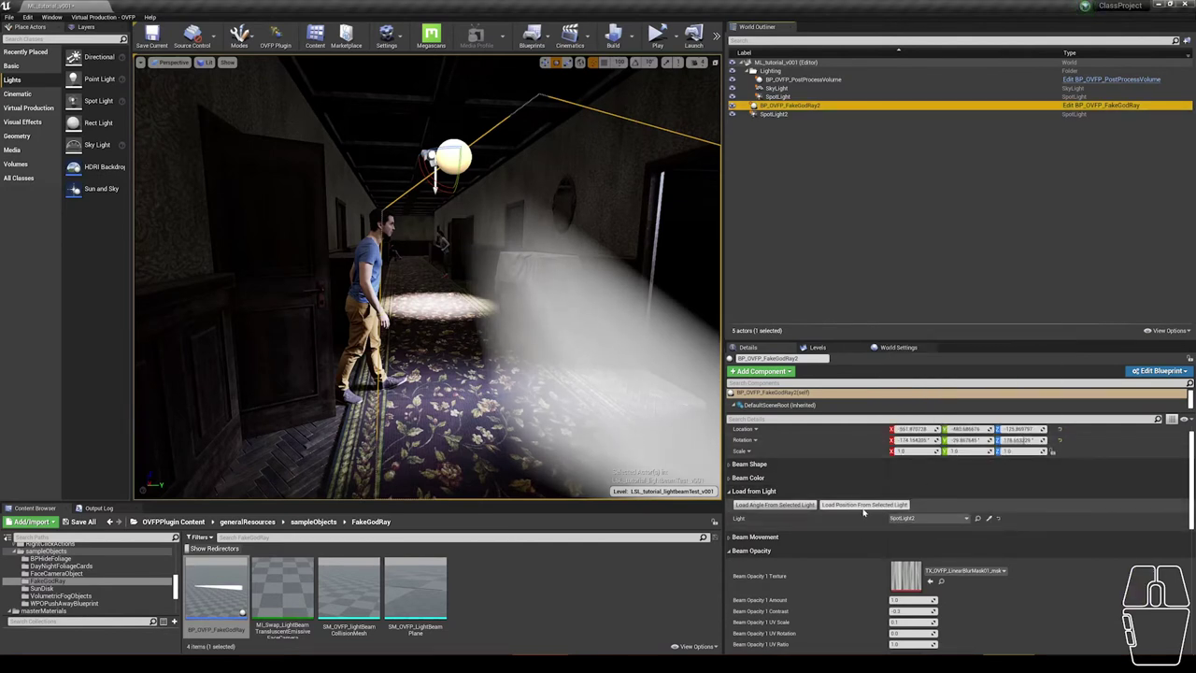
left_click(776, 522)
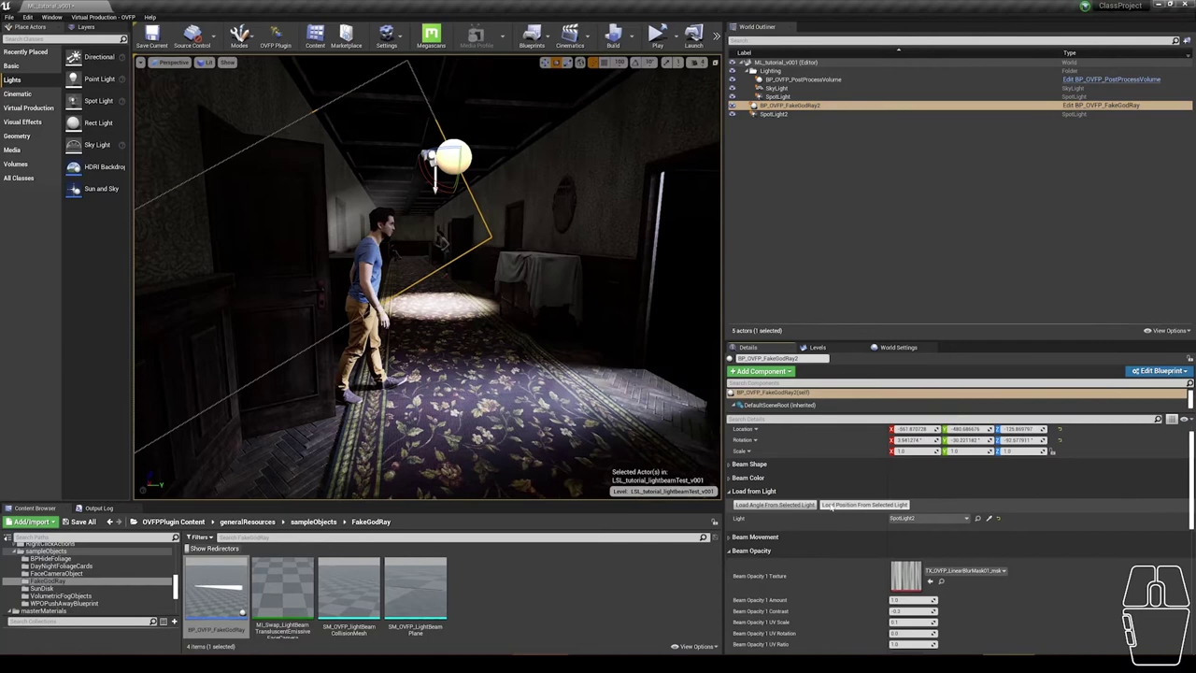
left_click(836, 504)
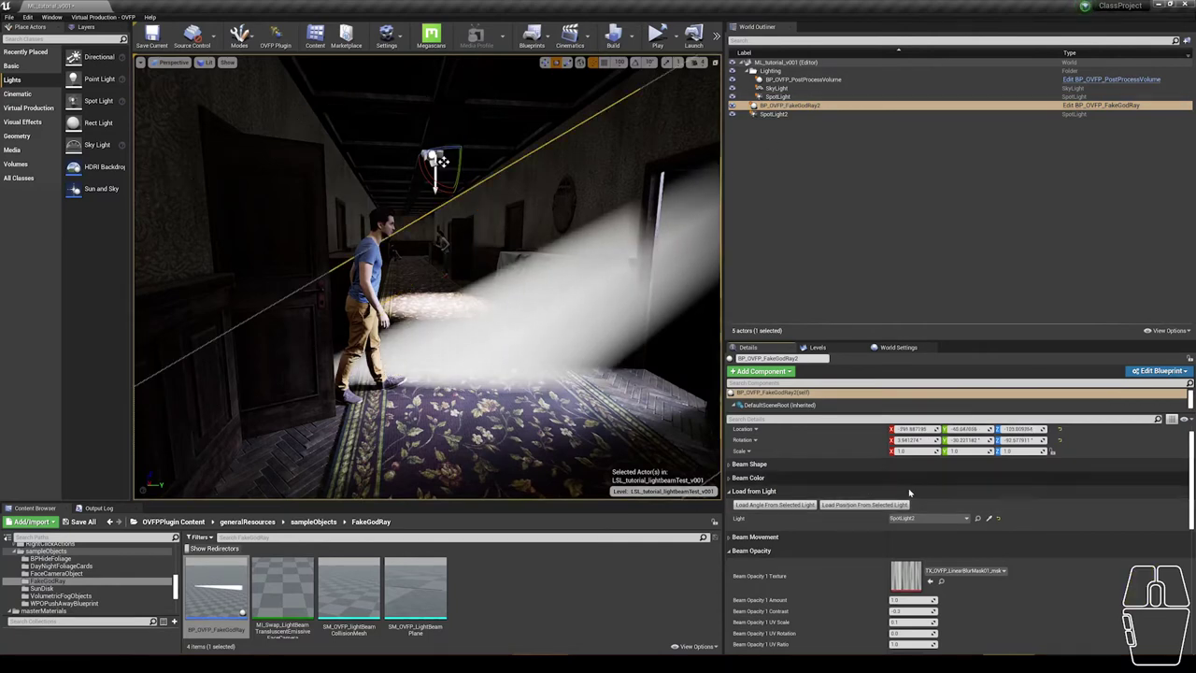
left_click(918, 518)
left_click(930, 405)
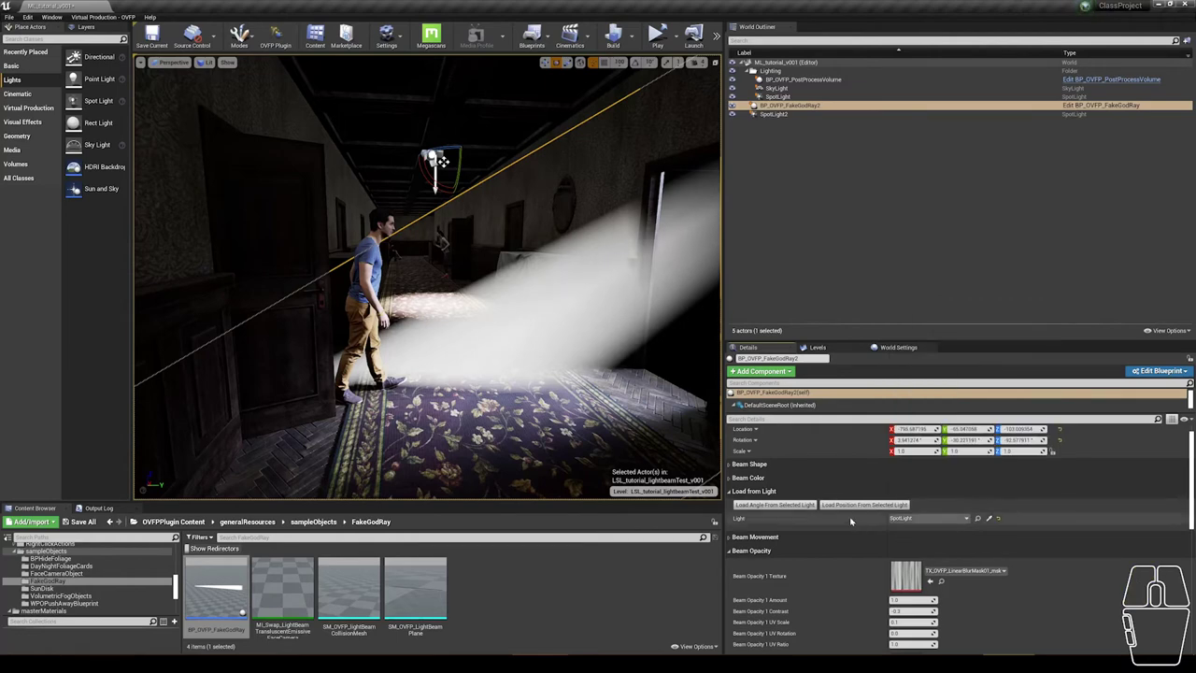
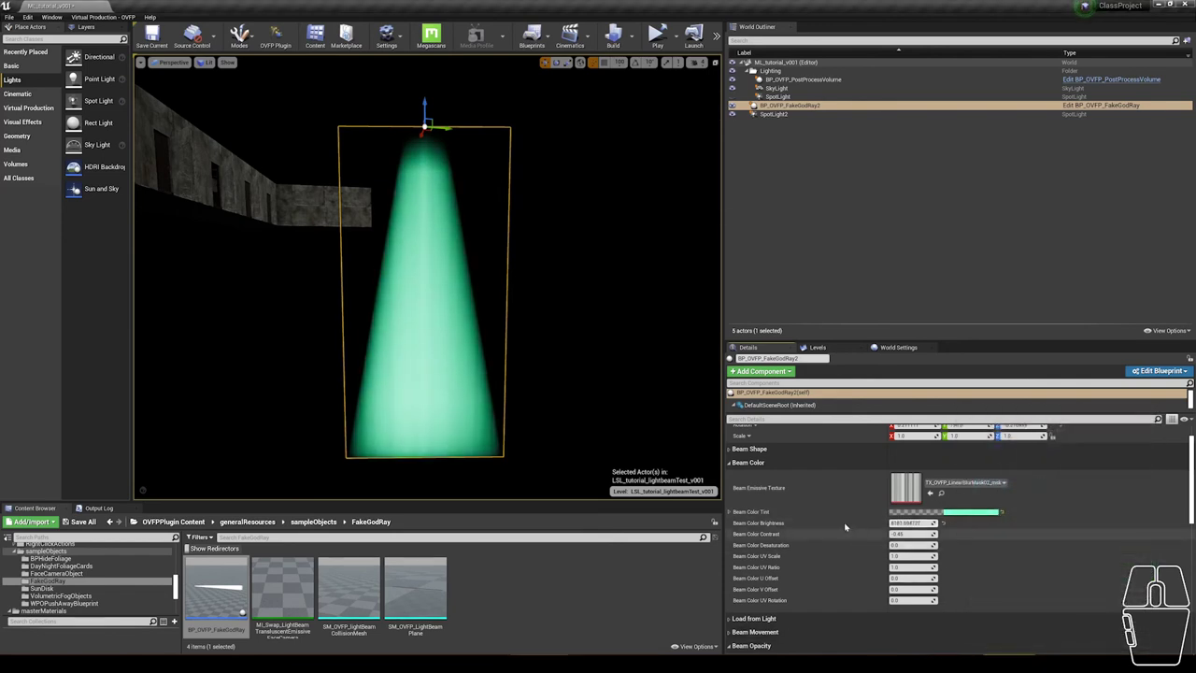
Step: Adjust Beam Opacity 2 contrast and reveal the Beam Movement panning speed settings
left_click(760, 460)
middle_click(788, 512)
middle_click(787, 512)
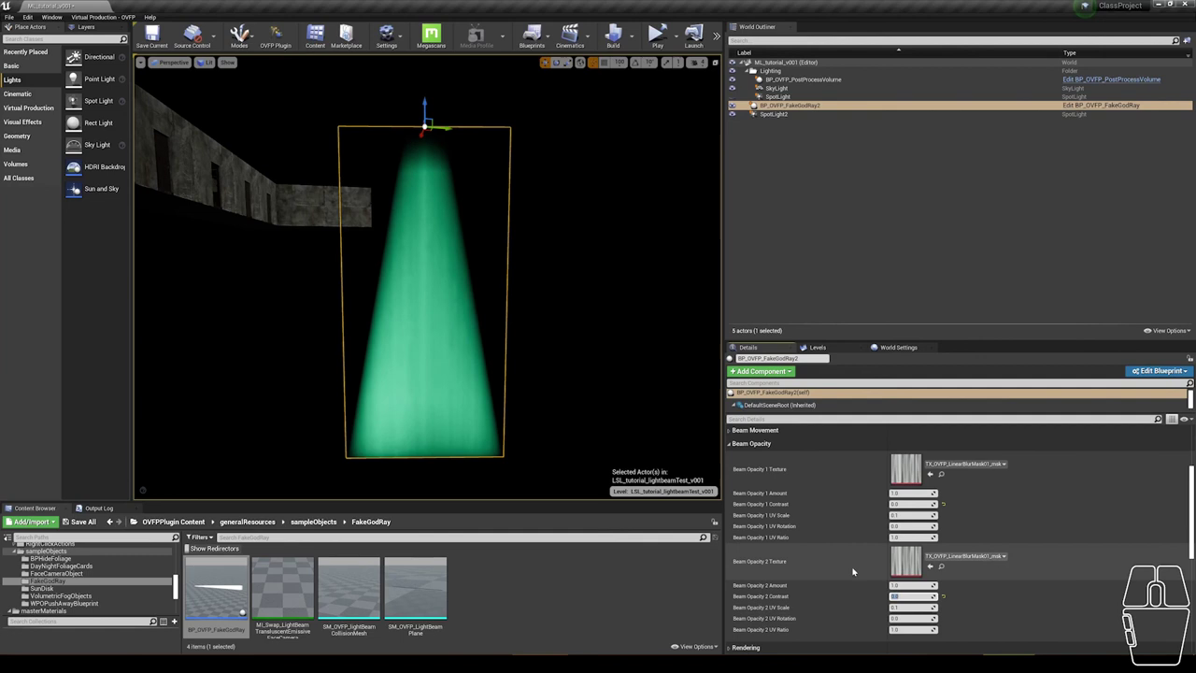
middle_click(850, 593)
scroll("down", 3)
left_click(766, 492)
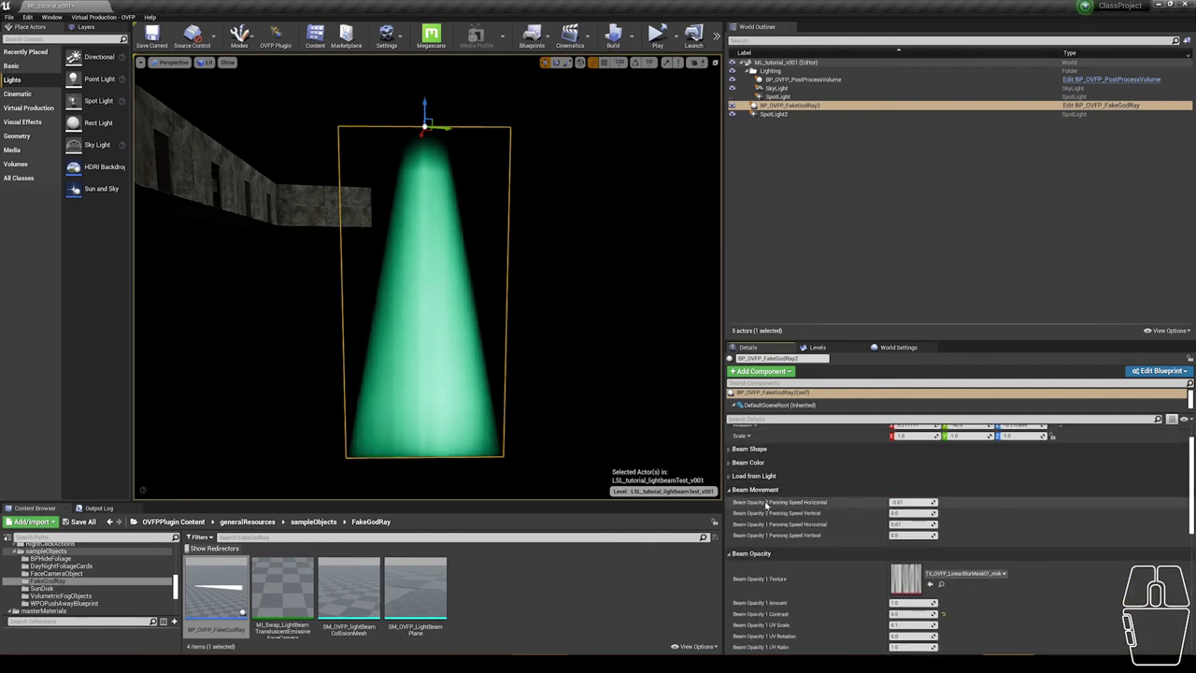